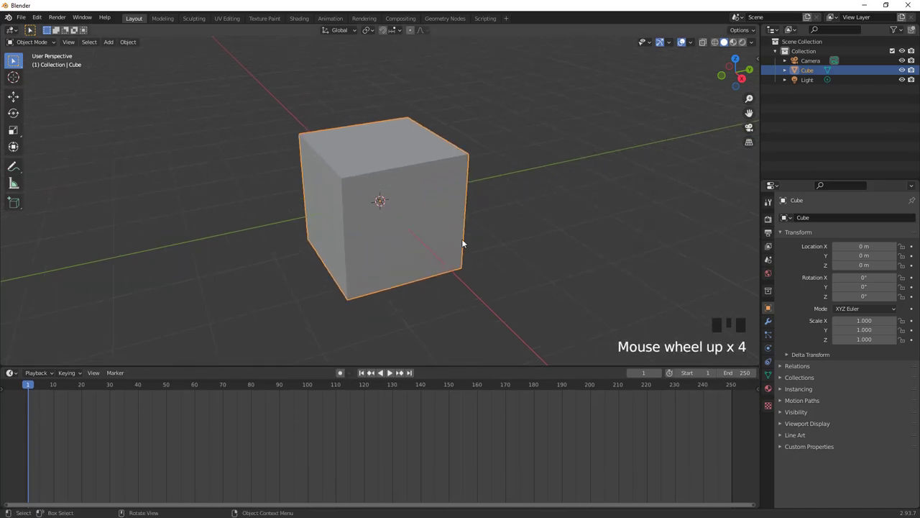
Step: Add a second cube, move it aside, and reselect the original Cube for the Point Instance node
scroll(down, 3)
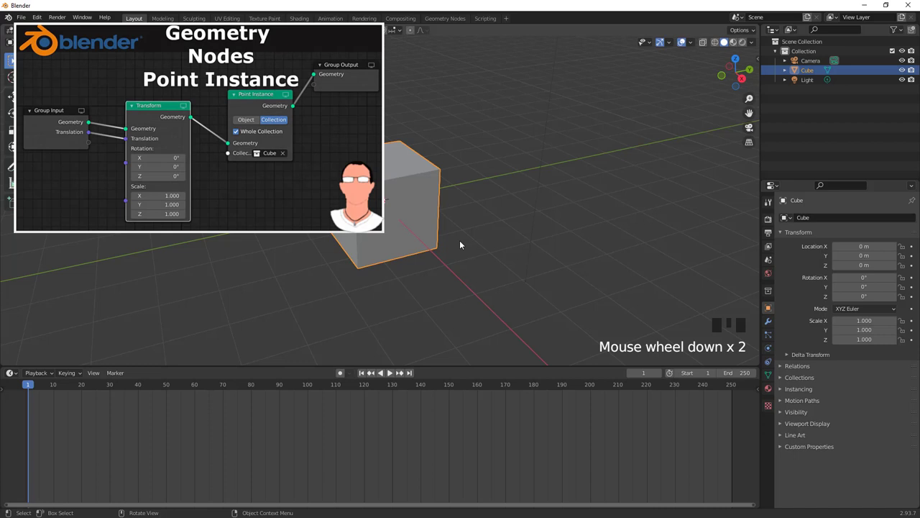
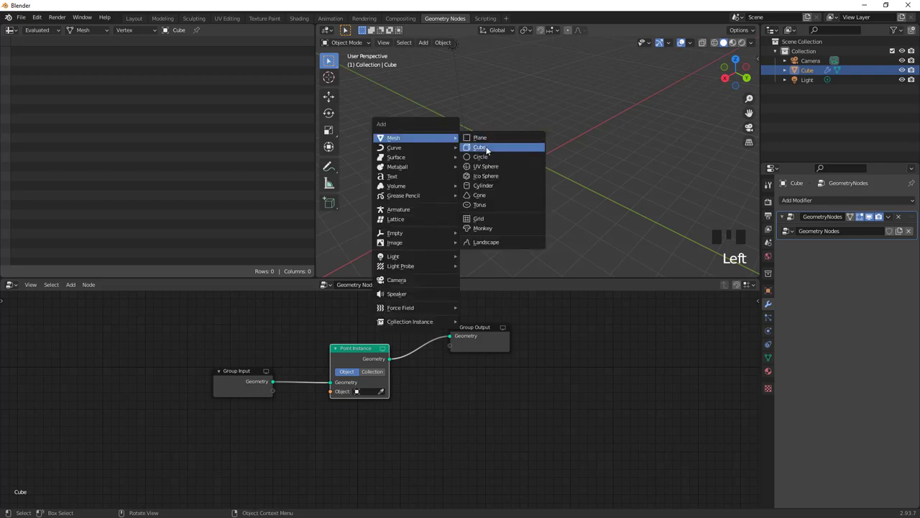
key(shift+a)
key(g)
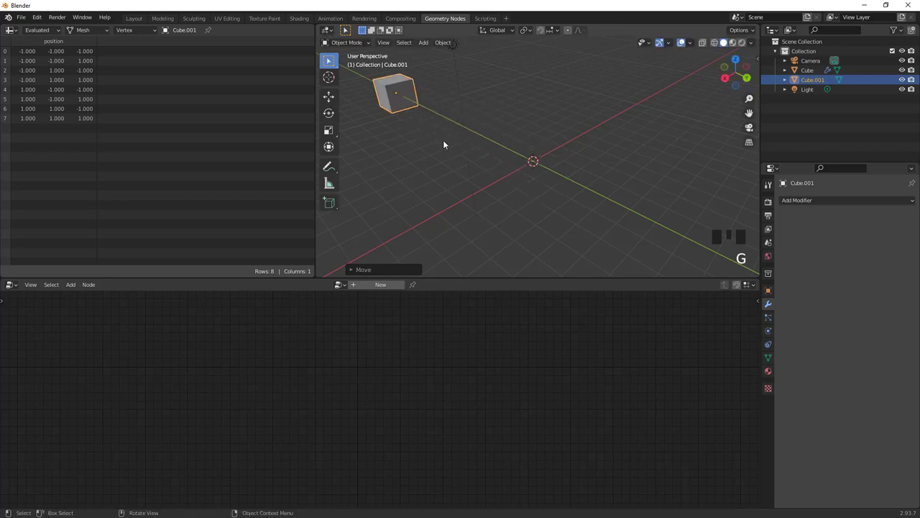
click(816, 75)
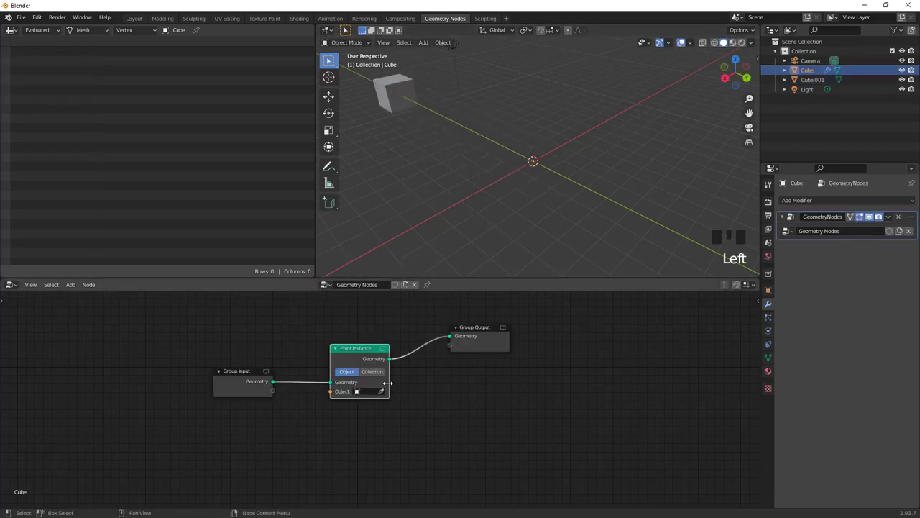